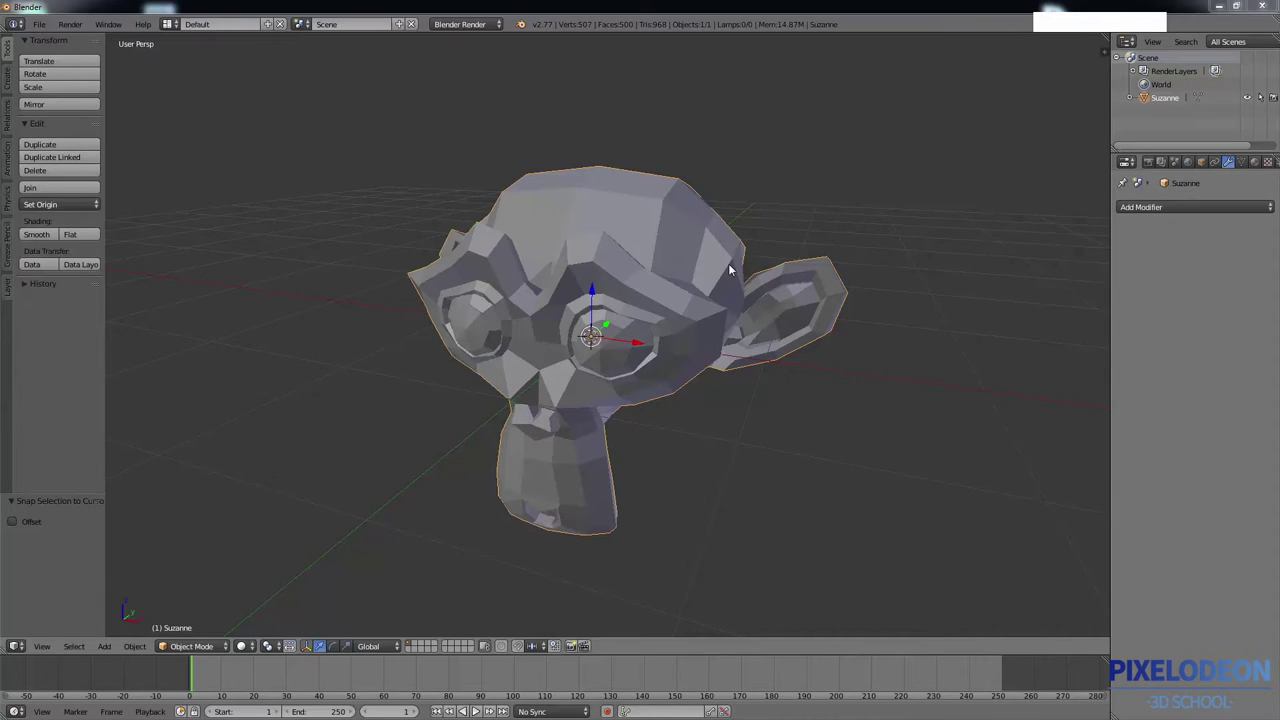
# Enter Edit Mode on the Suzanne mesh and select the vertex on top of the head
pyautogui.middleClick(709, 287)
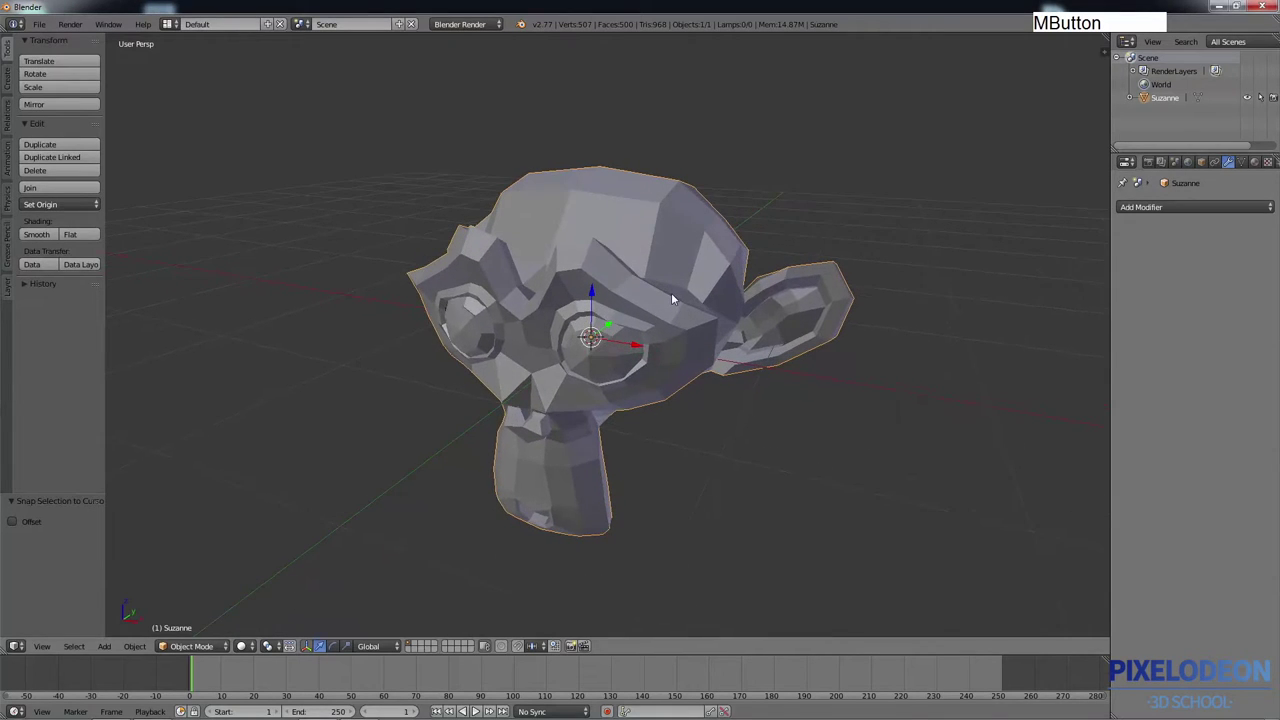
pyautogui.press('Tab')
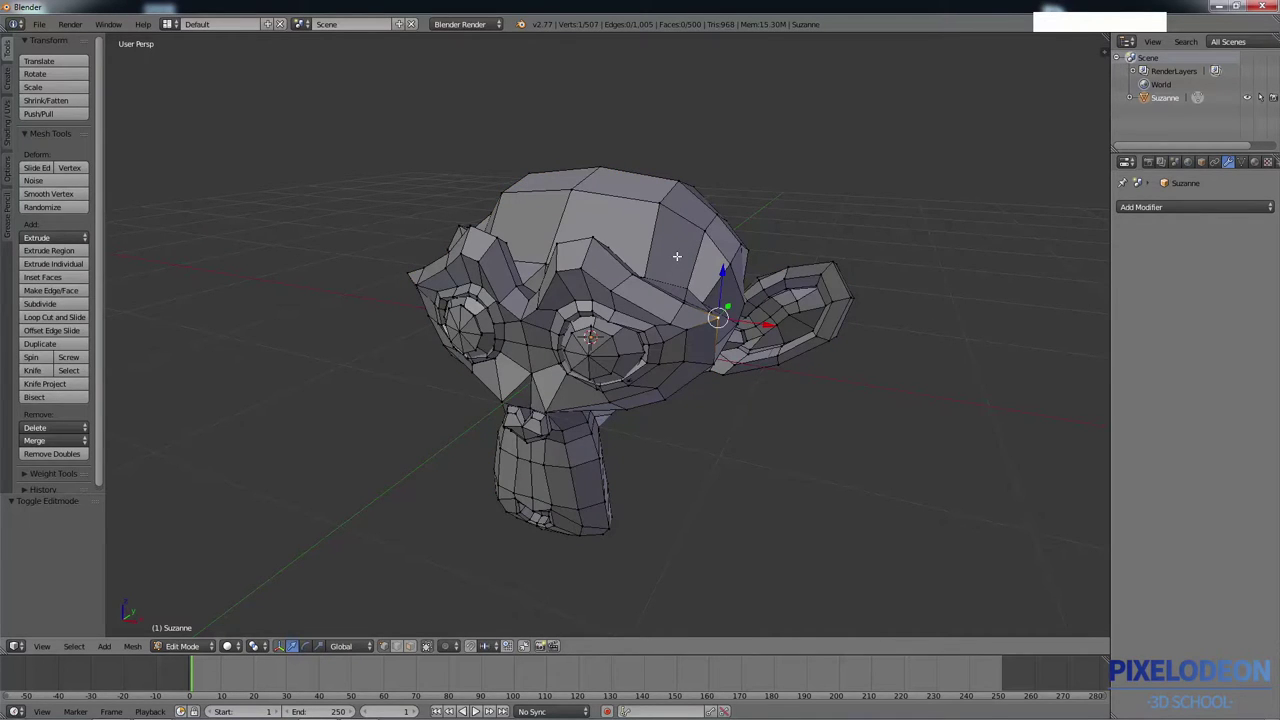
pyautogui.middleClick(675, 257)
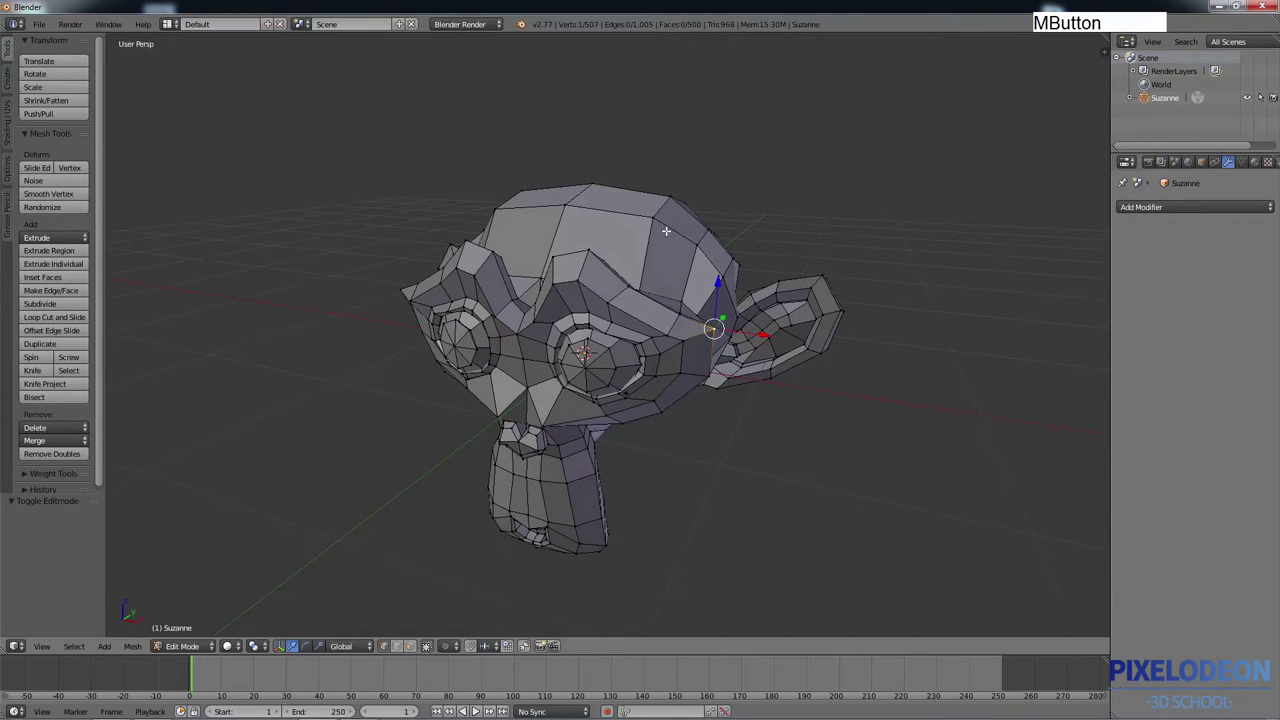
pyautogui.rightClick(671, 196)
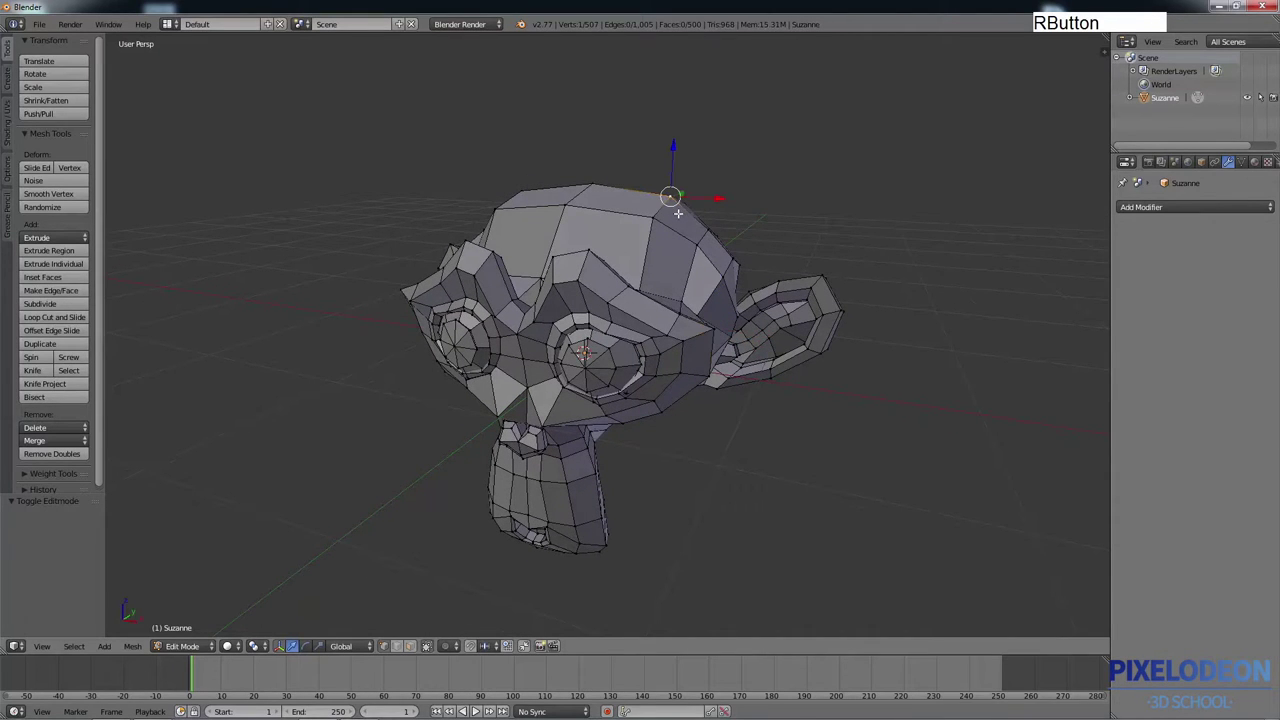
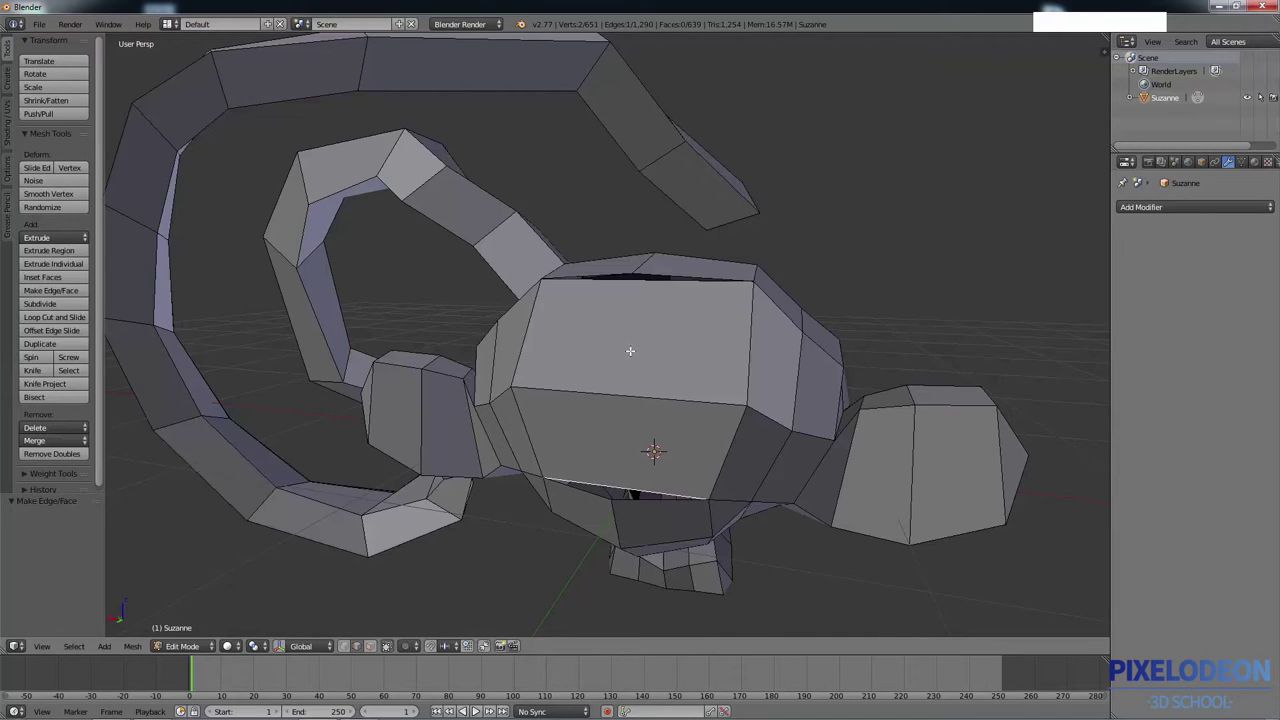
# Start a Knife cut across the front face of Suzanne's head
pyautogui.press('k')
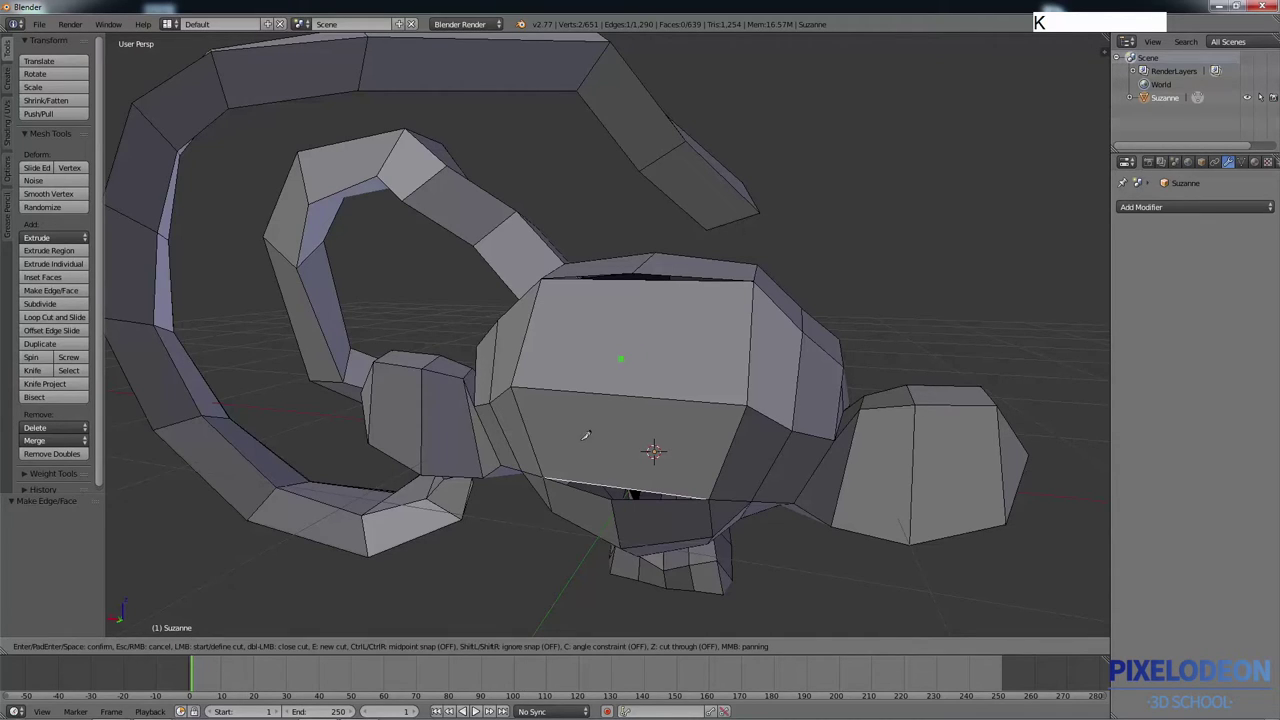
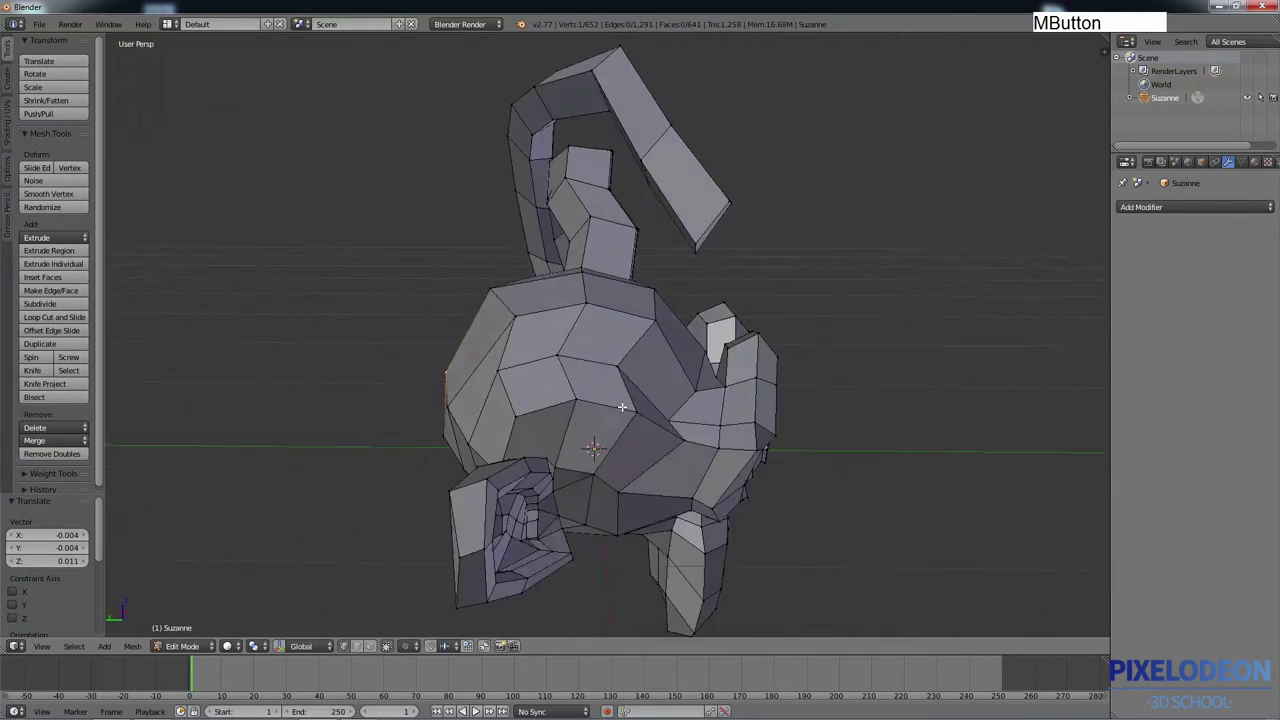
pyautogui.middleClick(592, 258)
pyautogui.middleClick(552, 314)
pyautogui.middleClick(568, 285)
pyautogui.middleClick(576, 292)
pyautogui.middleClick(563, 302)
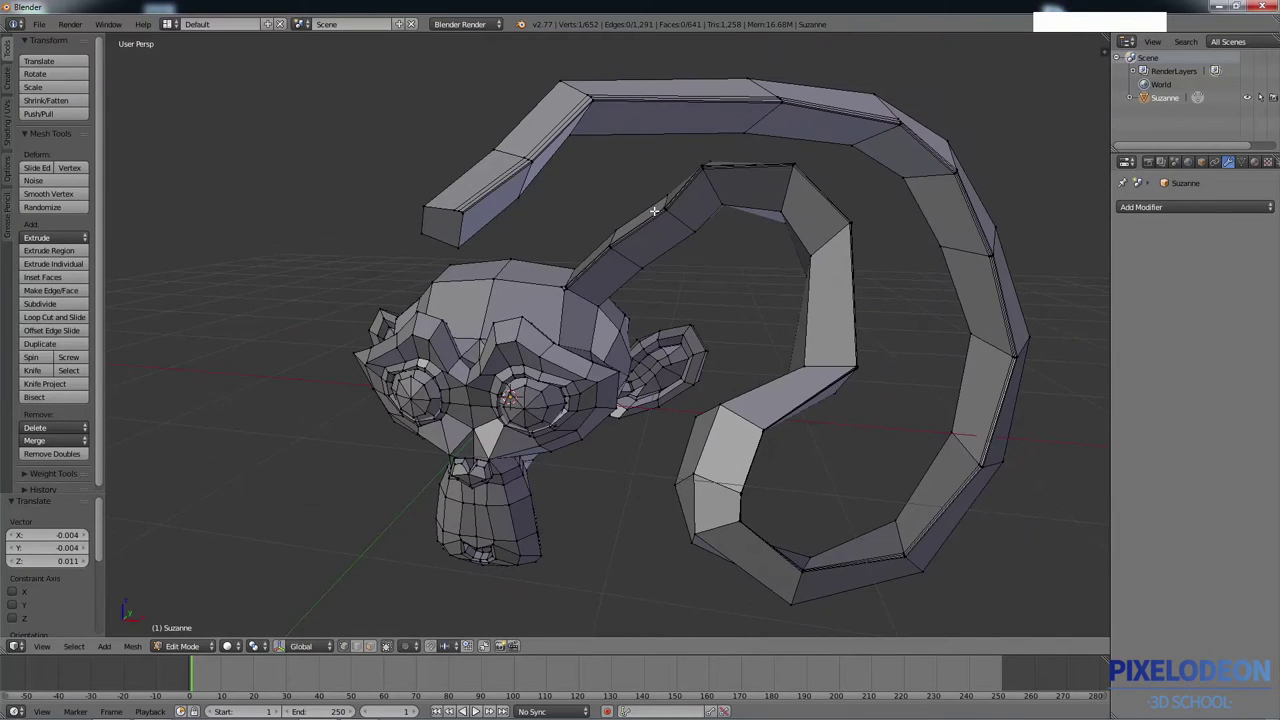
pyautogui.middleClick(476, 337)
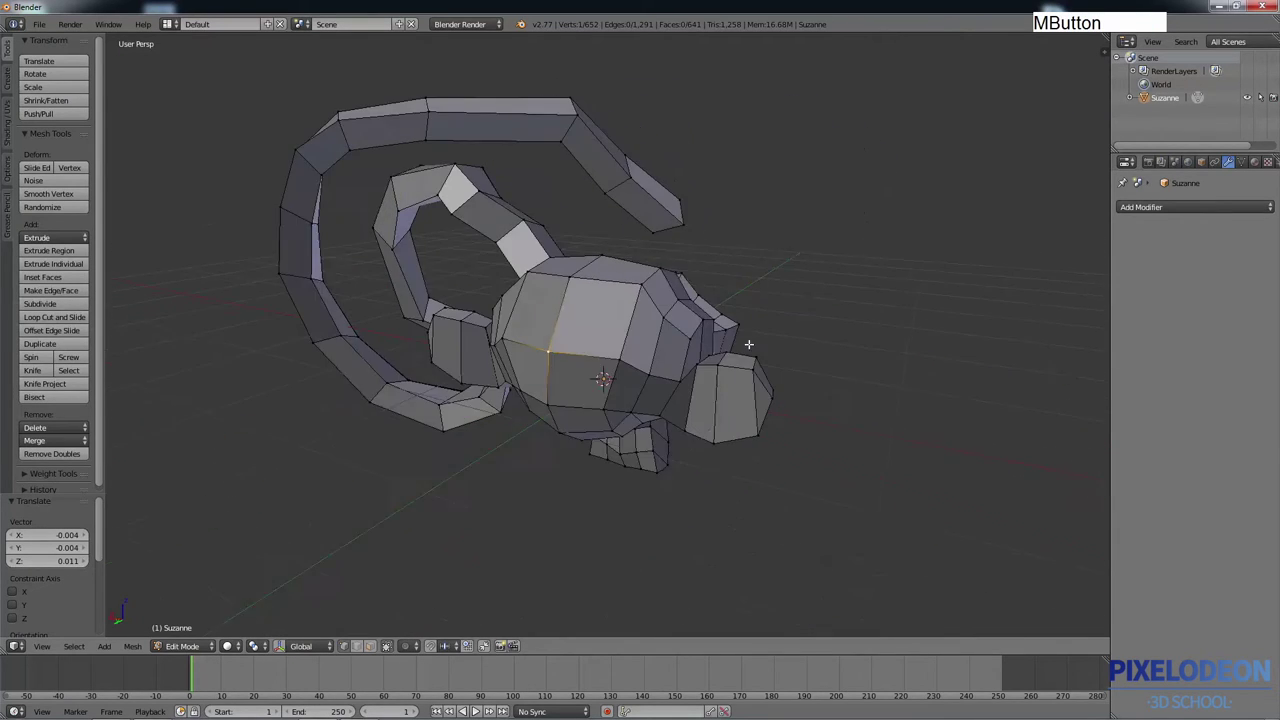
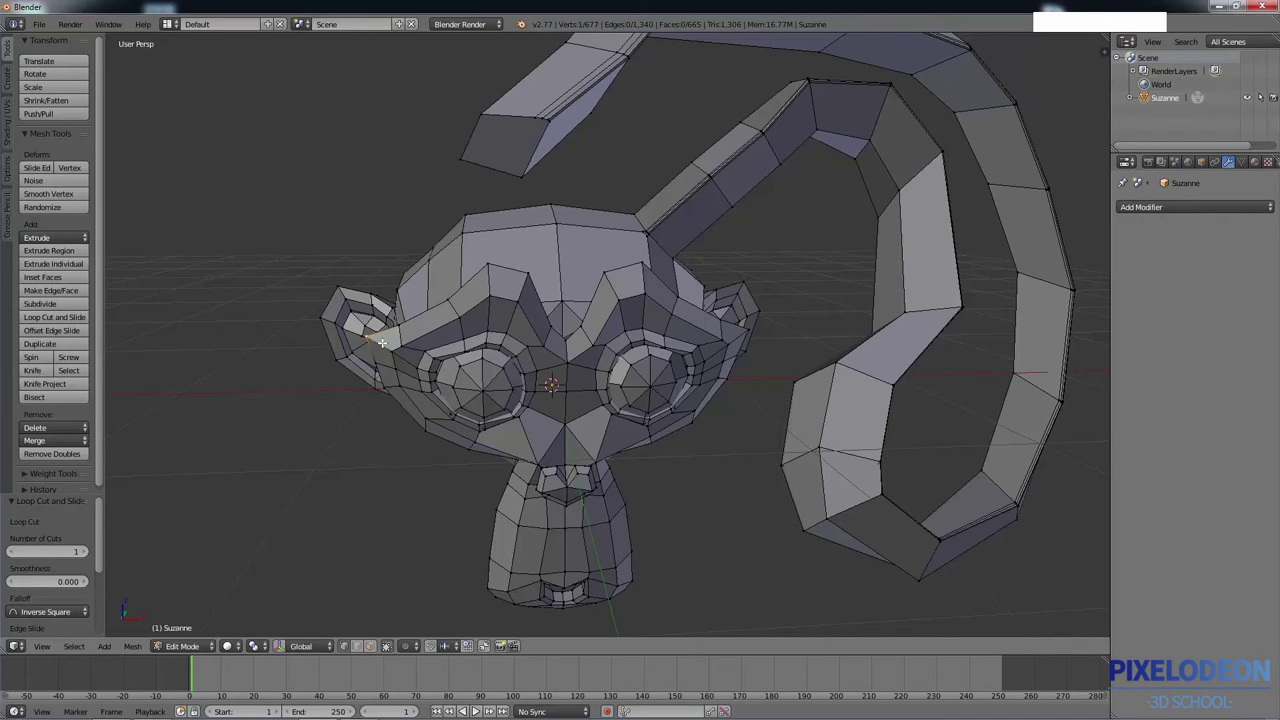
# Toggle proportional editing on from the 3D view header and begin grabbing the ear vertex
pyautogui.press('o')
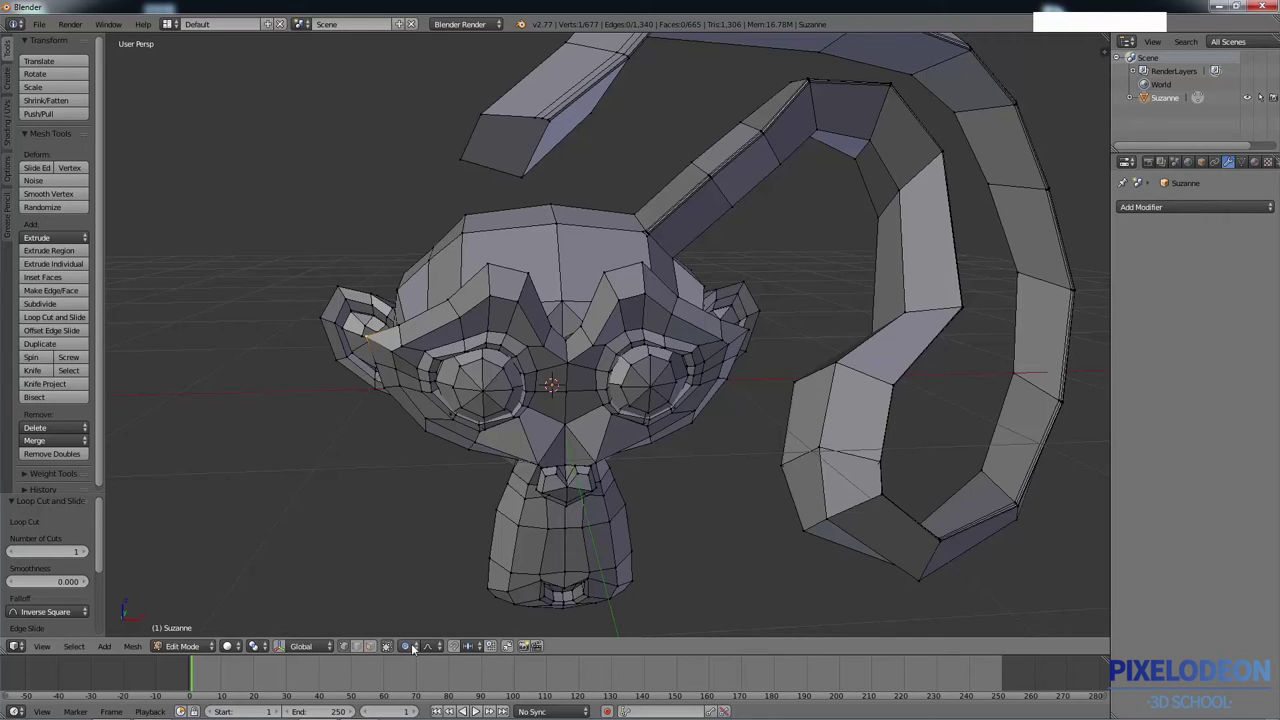
pyautogui.click(418, 645)
pyautogui.click(416, 626)
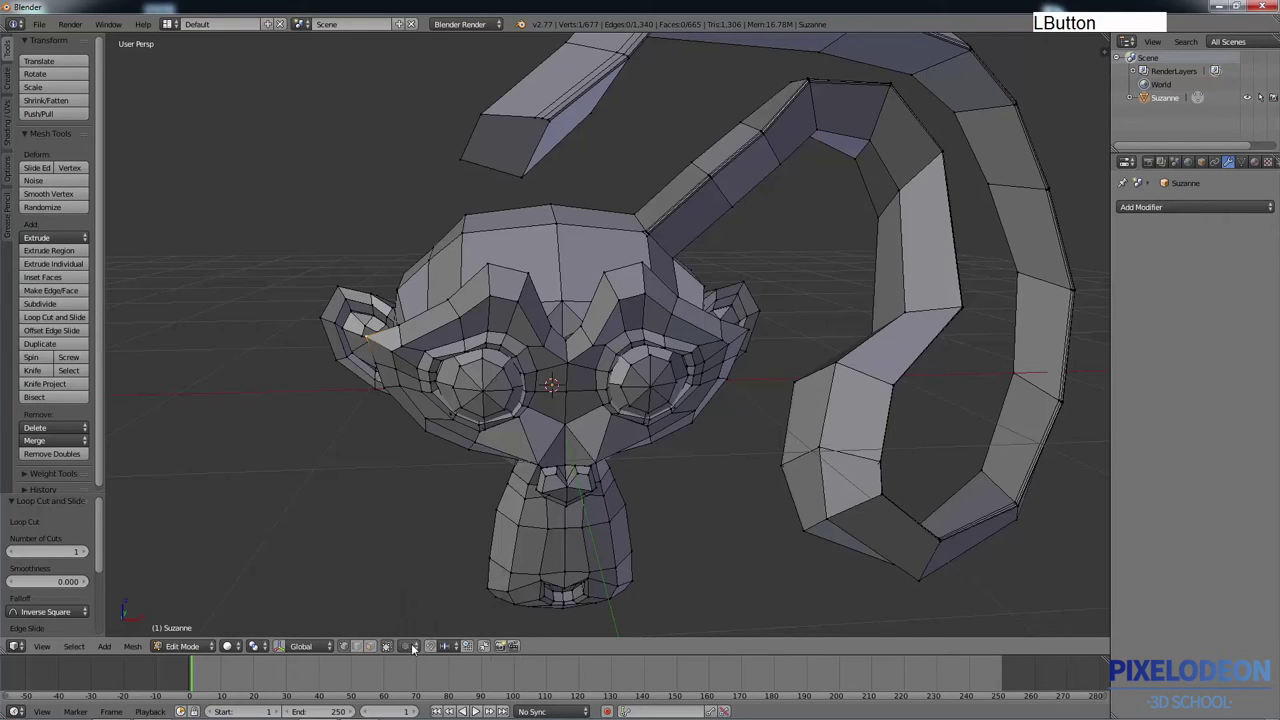
pyautogui.click(429, 613)
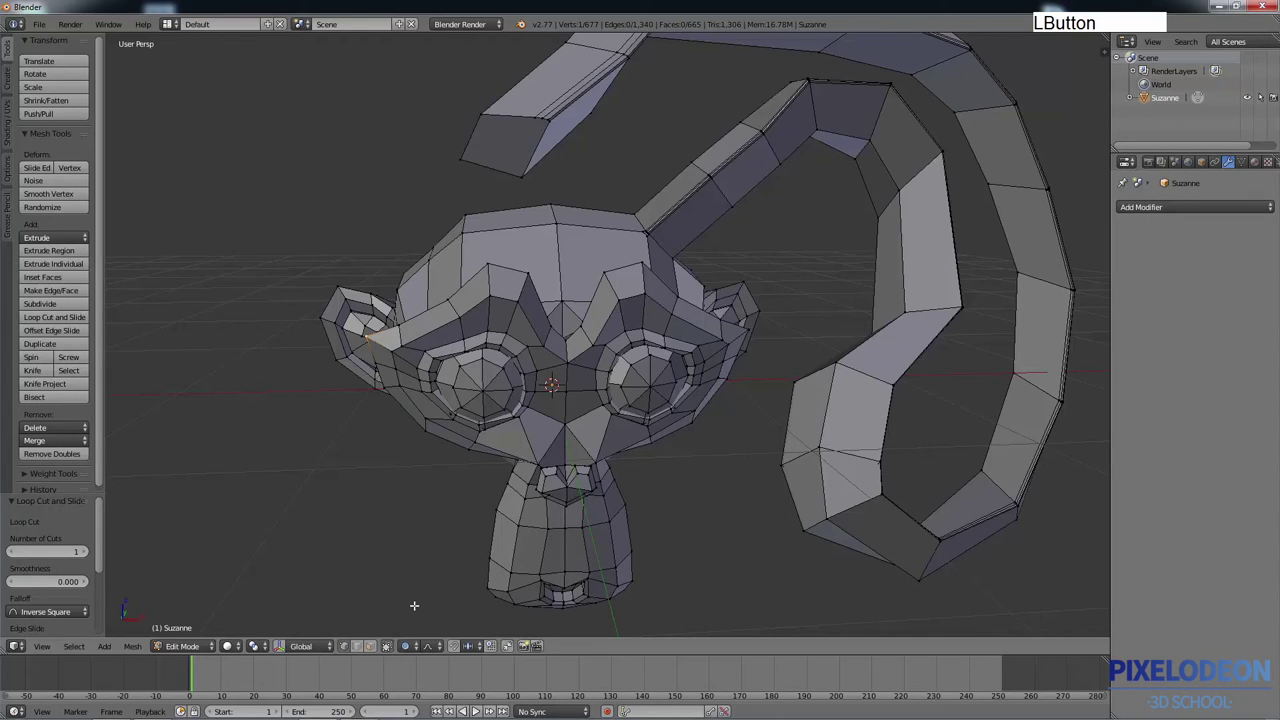
pyautogui.press('g')
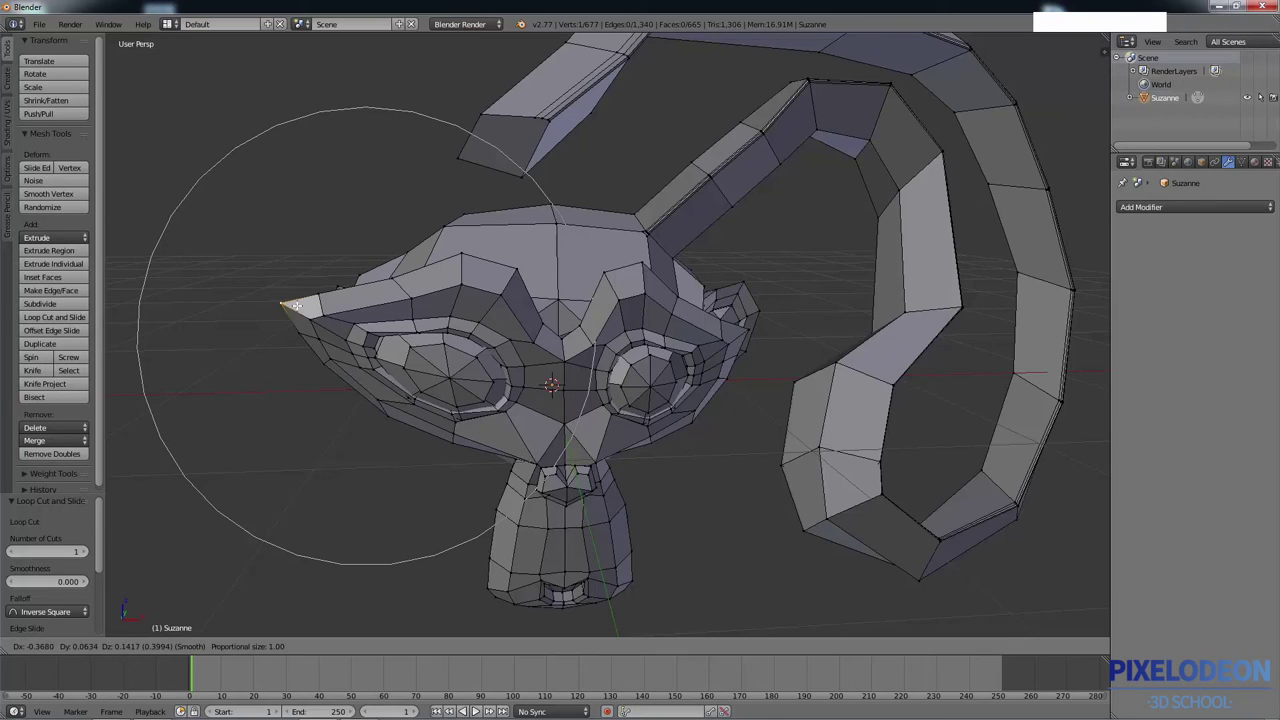
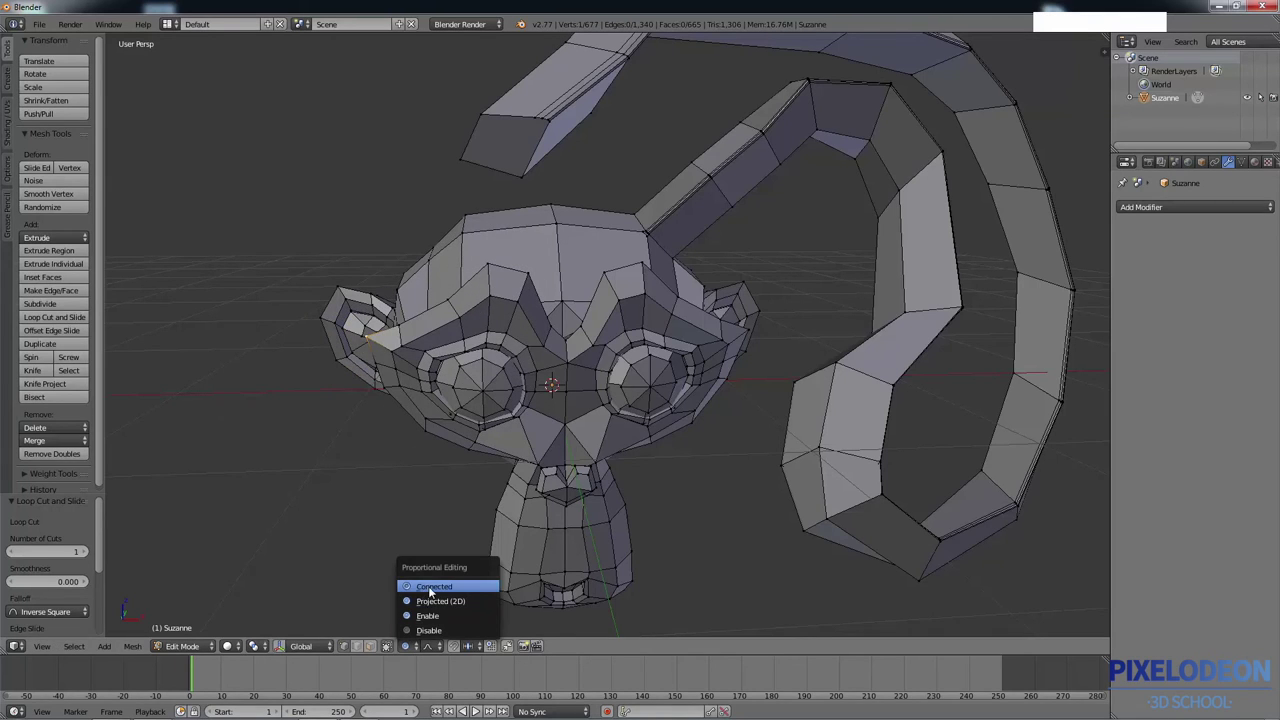
# Set proportional editing to Connected and drag the left ear-brow vertex outward with soft falloff
pyautogui.click(434, 587)
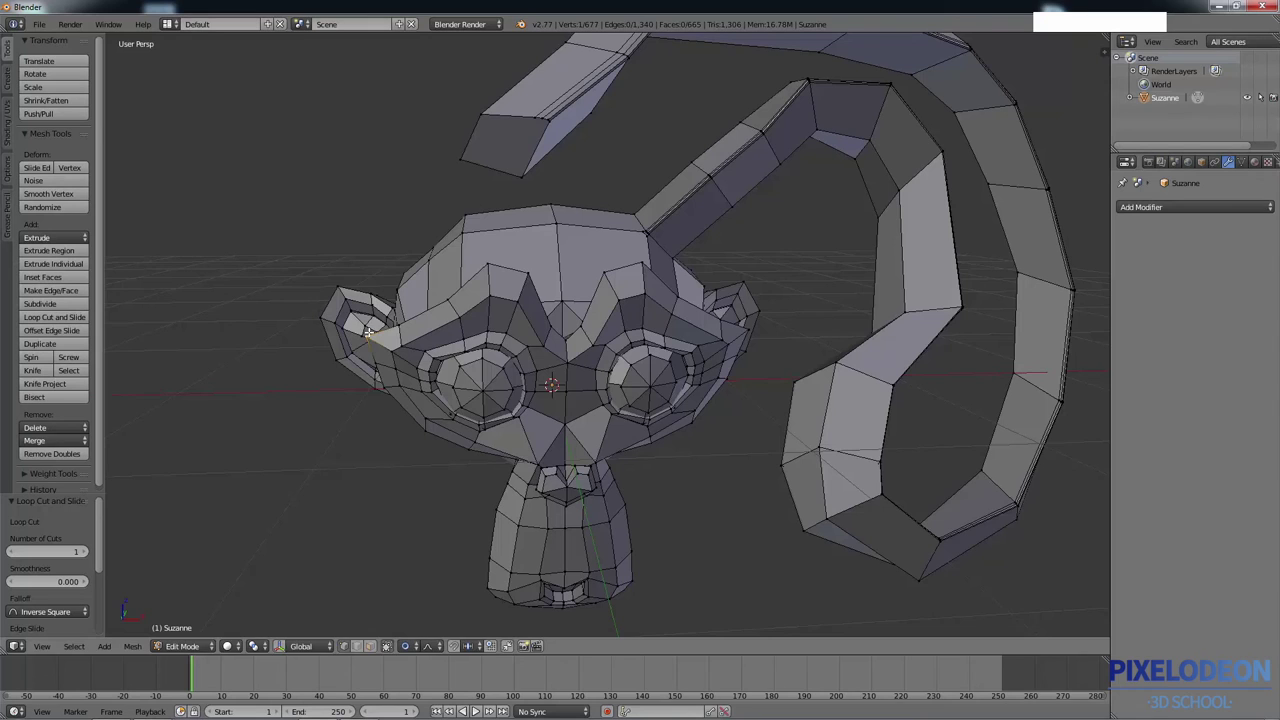
pyautogui.press('g')
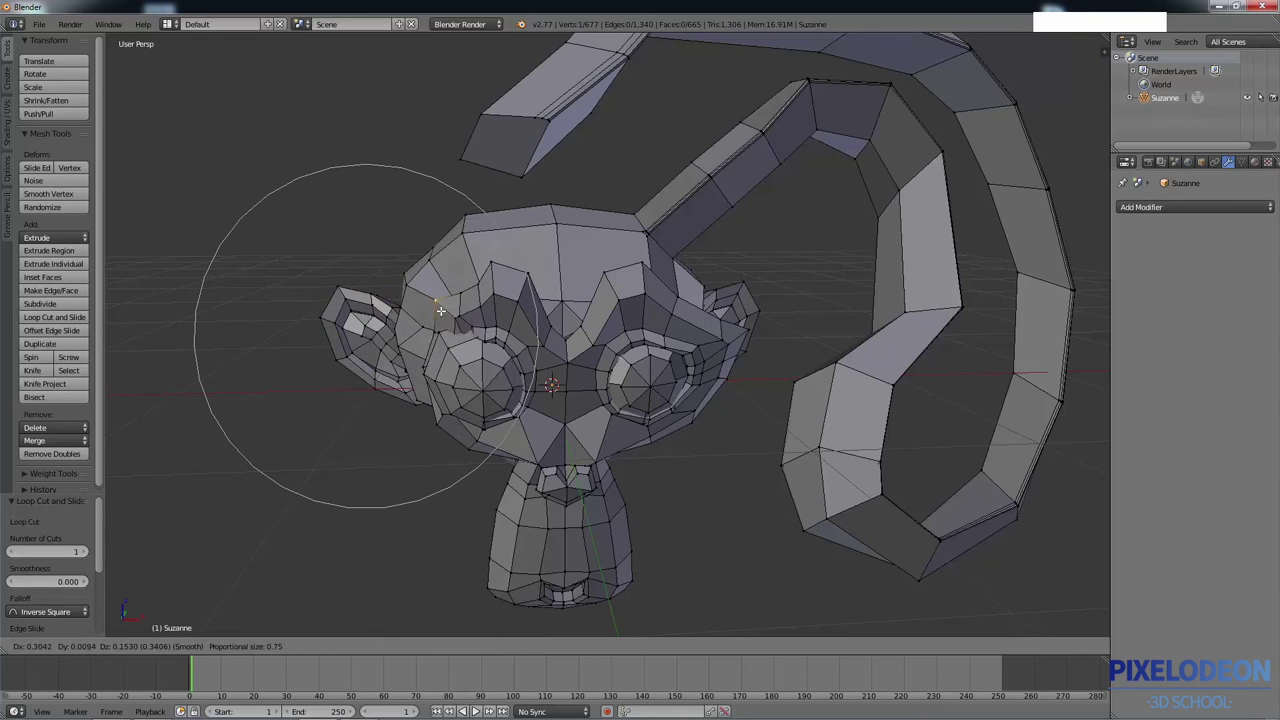
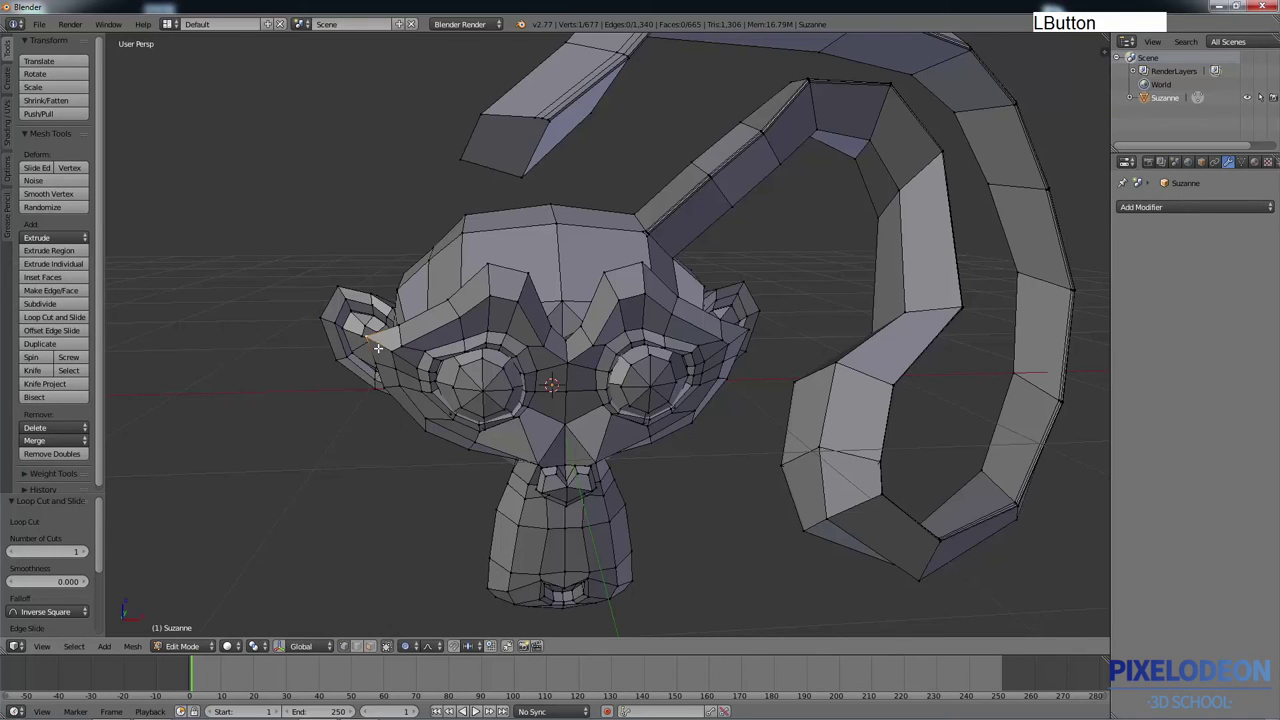
pyautogui.press('g')
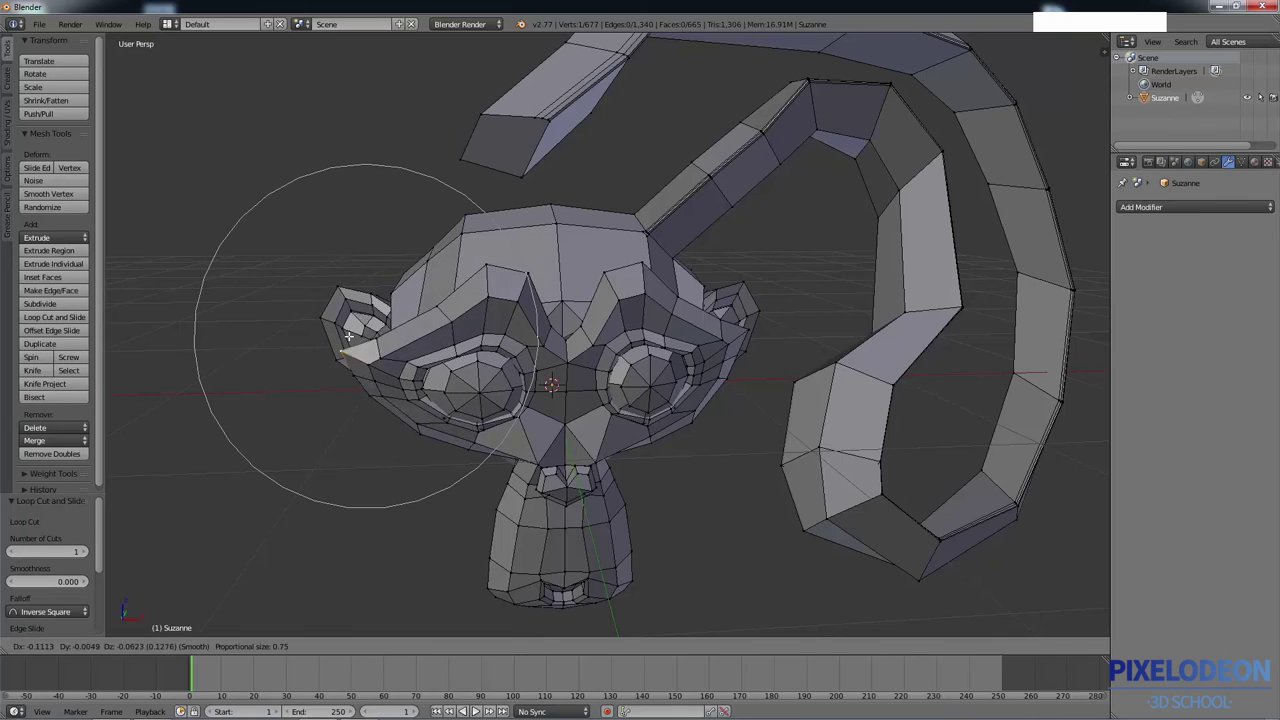
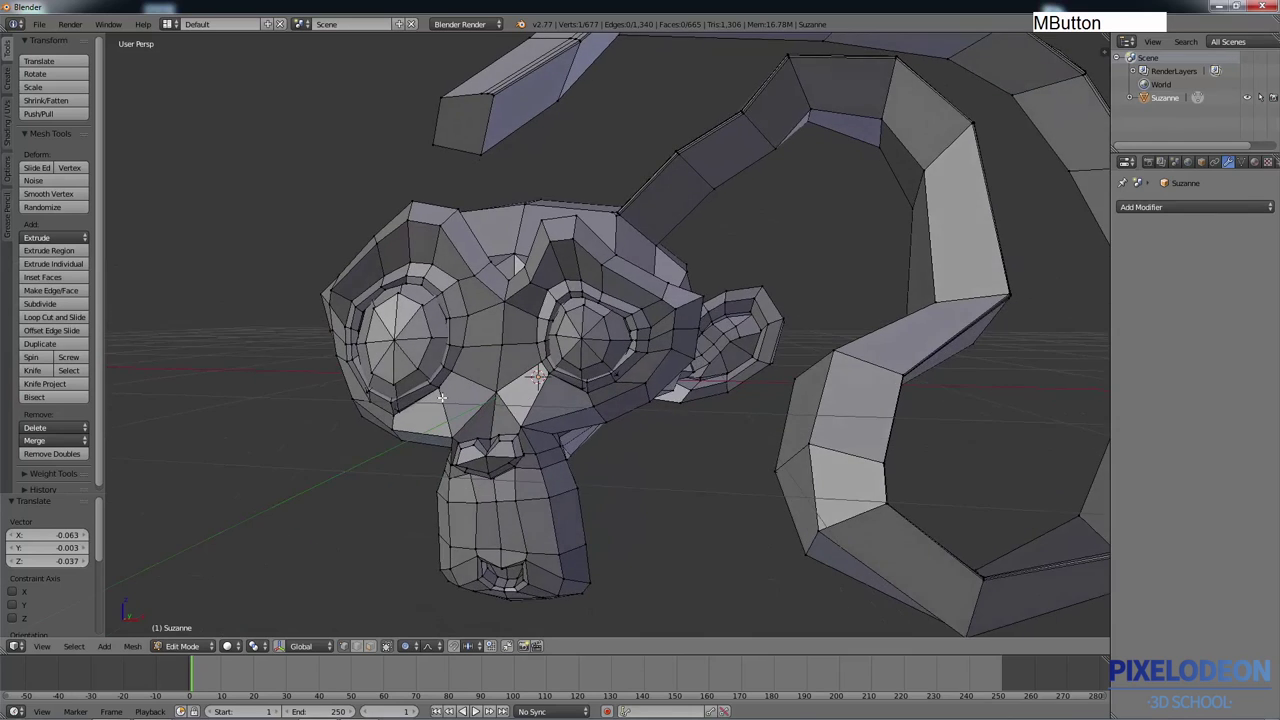
# Nudge successive vertex pairs below the right eye to reshape the lower face
pyautogui.middleClick(455, 381)
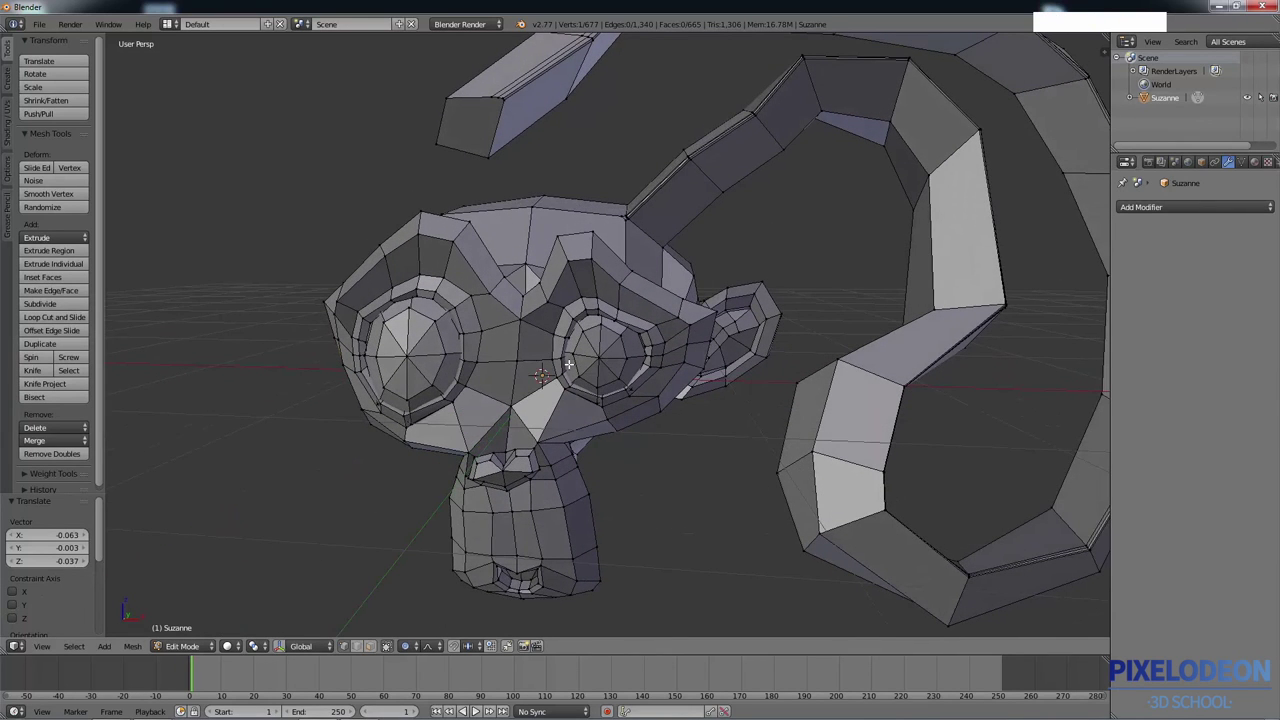
pyautogui.press('o')
pyautogui.rightClick(705, 321)
pyautogui.rightClick(714, 311)
pyautogui.press('g')
pyautogui.click(708, 308)
pyautogui.rightClick(672, 292)
pyautogui.rightClick(675, 315)
pyautogui.press('g')
pyautogui.click(689, 306)
pyautogui.rightClick(697, 341)
pyautogui.rightClick(712, 342)
pyautogui.press('g')
pyautogui.click(728, 358)
# Move the remaining cheek vertex pairs down and outward, then inspect the whole mesh and strips
pyautogui.rightClick(687, 358)
pyautogui.rightClick(712, 365)
pyautogui.press('g')
pyautogui.click(684, 394)
pyautogui.rightClick(664, 389)
pyautogui.rightClick(665, 406)
pyautogui.press('g')
pyautogui.click(664, 419)
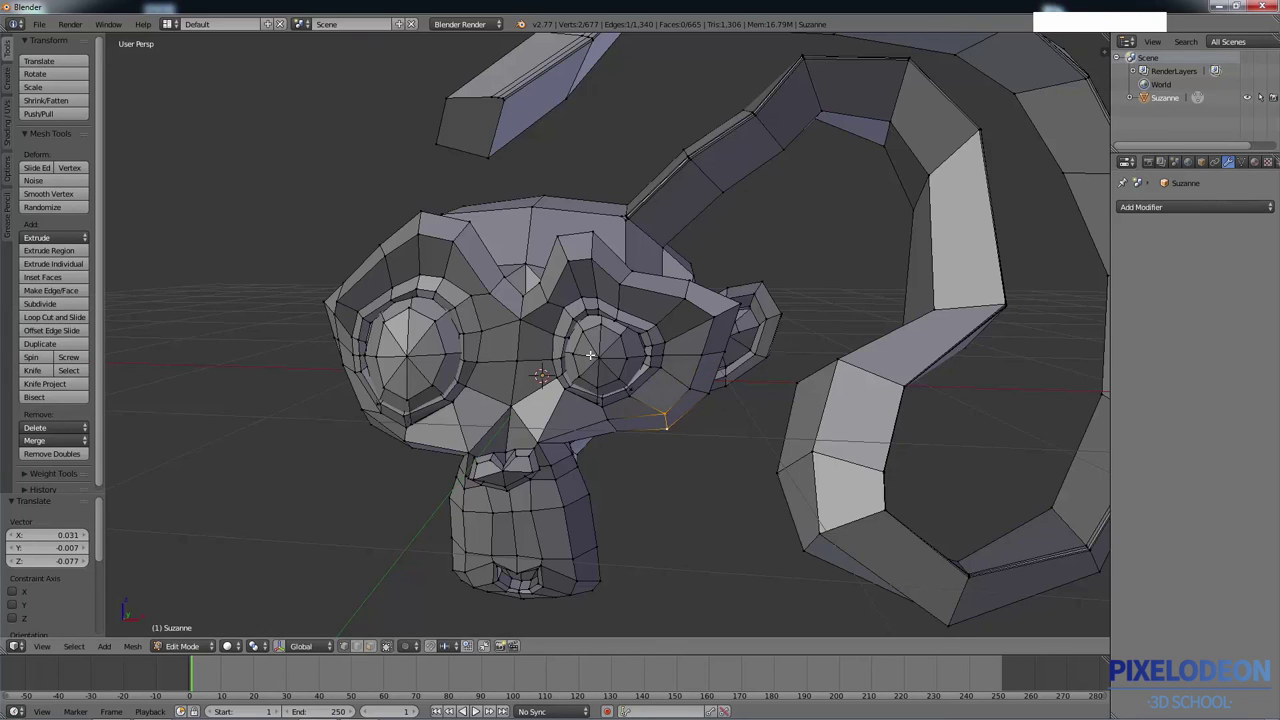
pyautogui.middleClick(587, 350)
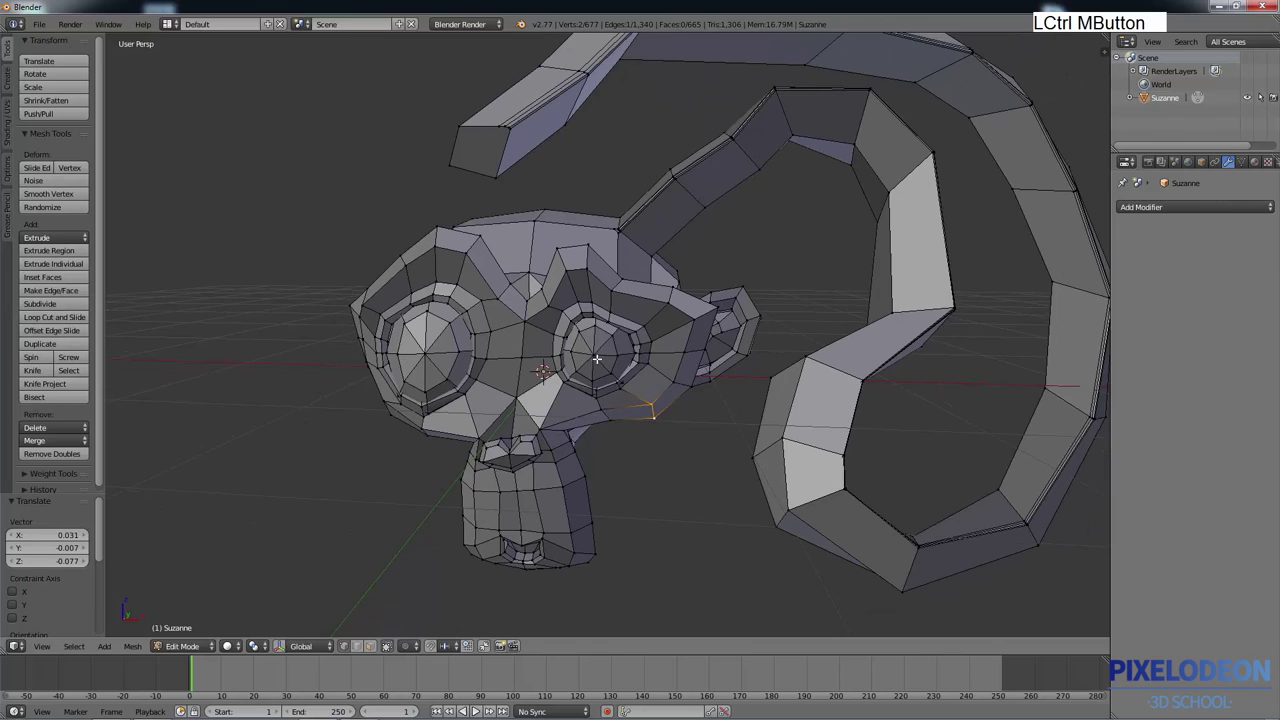
pyautogui.middleClick(575, 402)
pyautogui.middleClick(584, 386)
pyautogui.middleClick(573, 377)
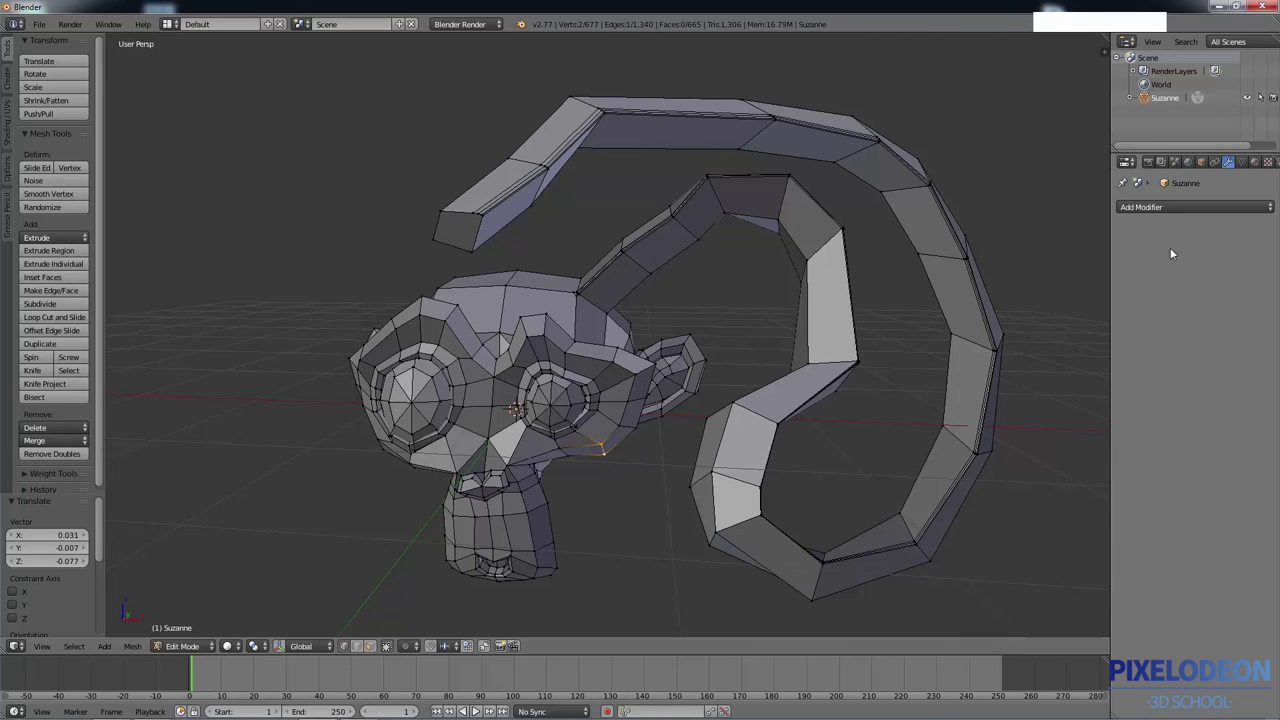
pyautogui.click(1162, 206)
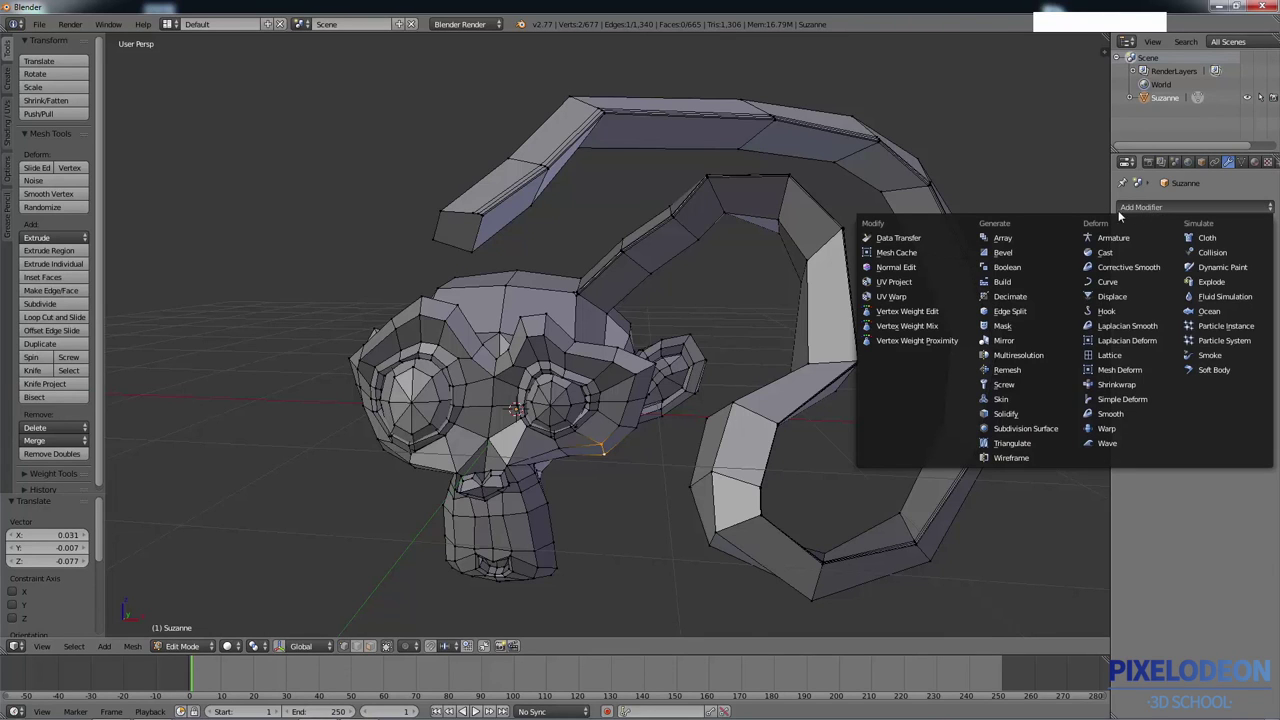
pyautogui.click(1141, 205)
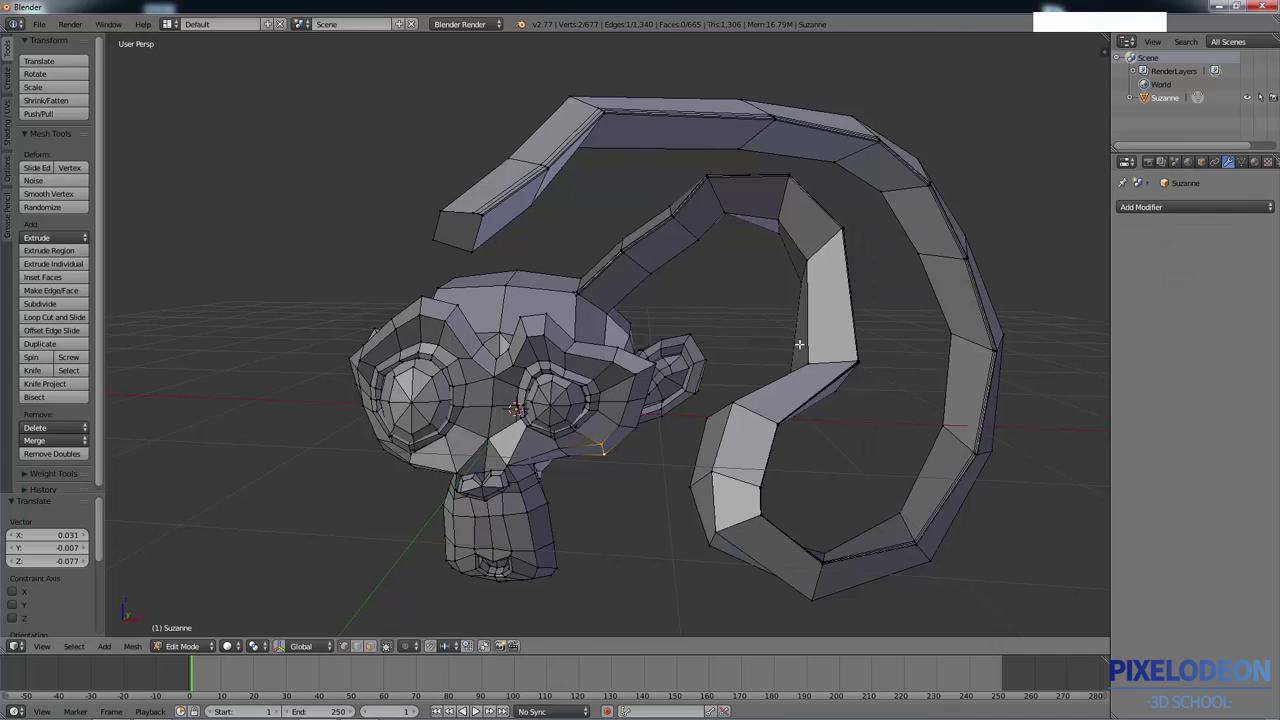